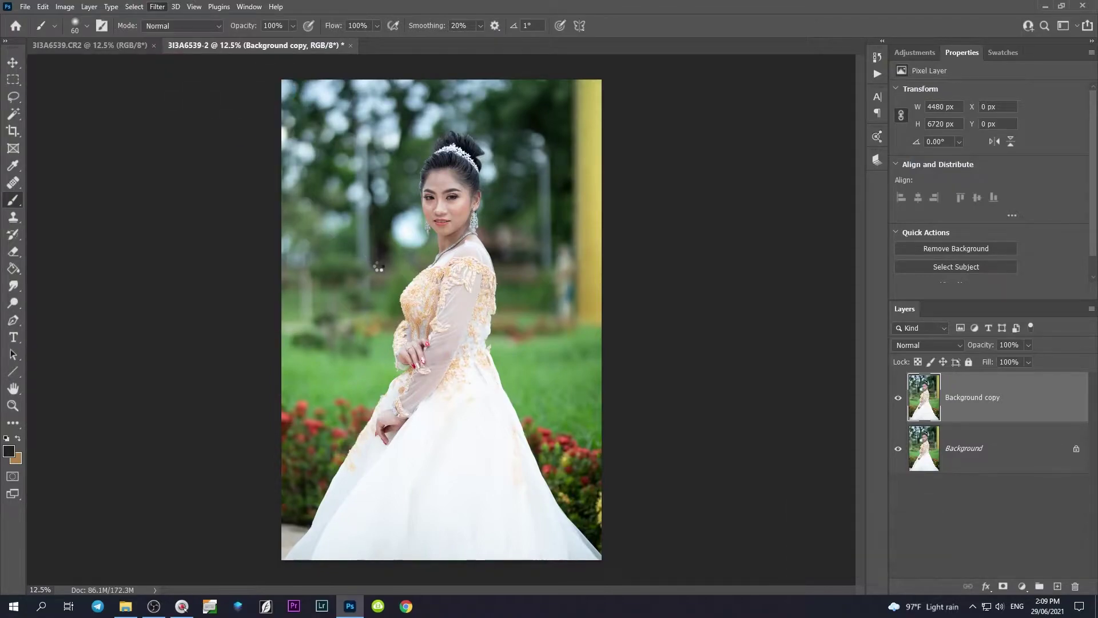
Step: Apply Camera Raw's automatic tone settings to the portrait layer
{"action": "left_click", "coordinate": [1089, 168]}
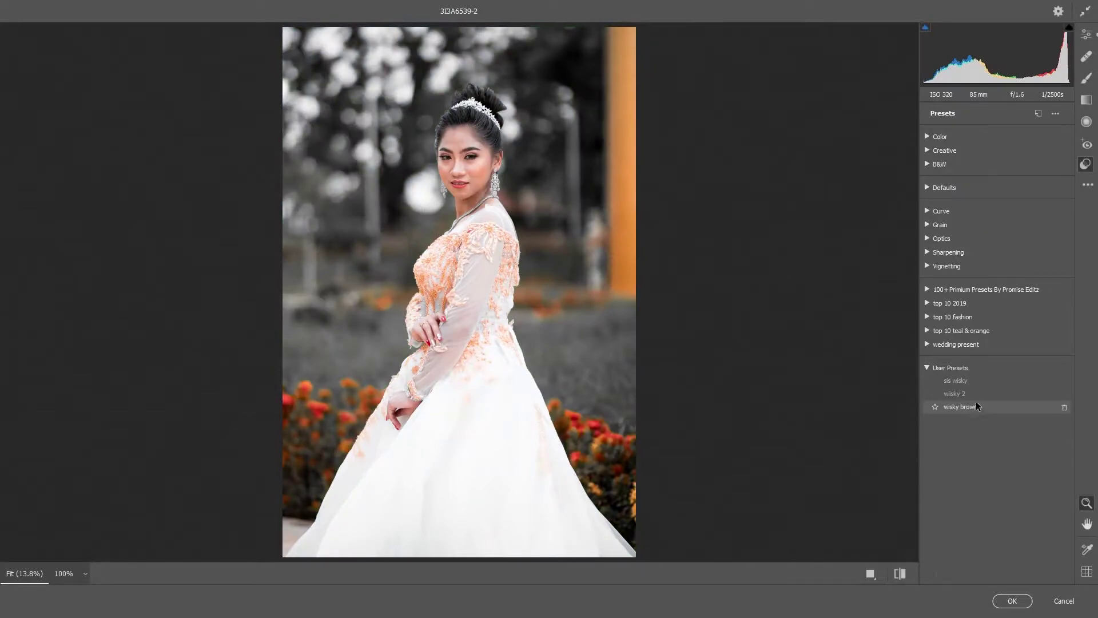
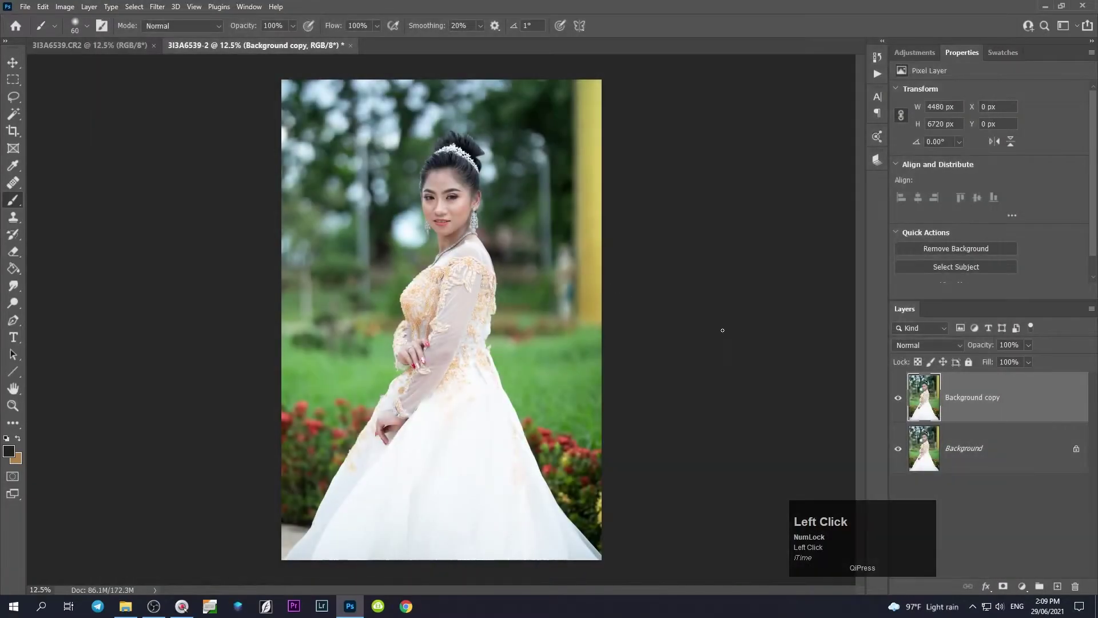
{"action": "key", "text": "ctrl+shift+a"}
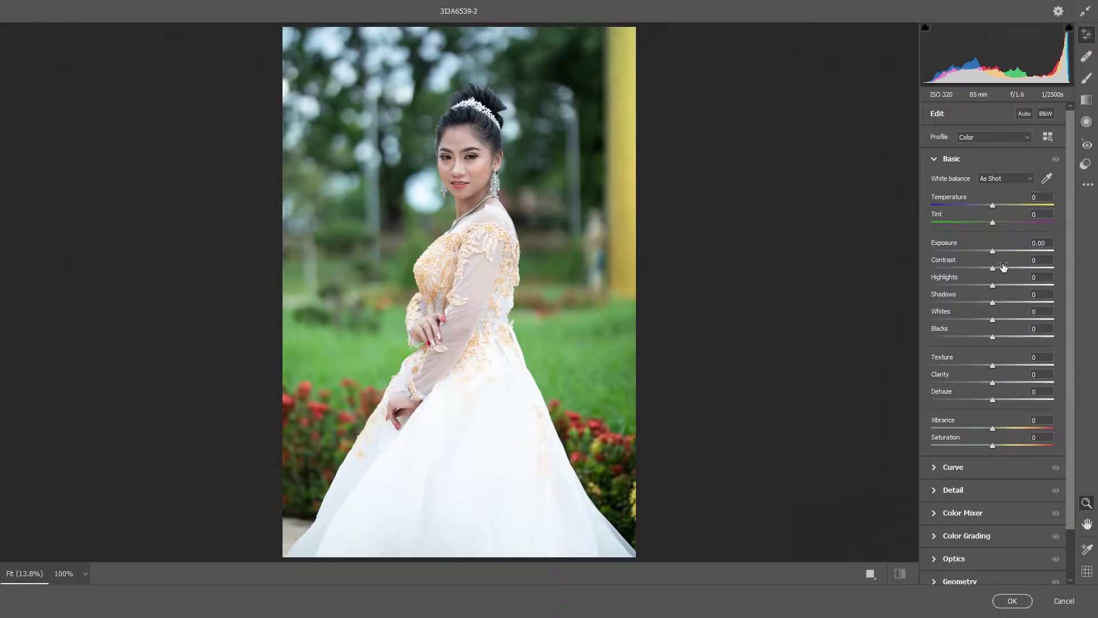
{"action": "left_click", "coordinate": [1025, 116]}
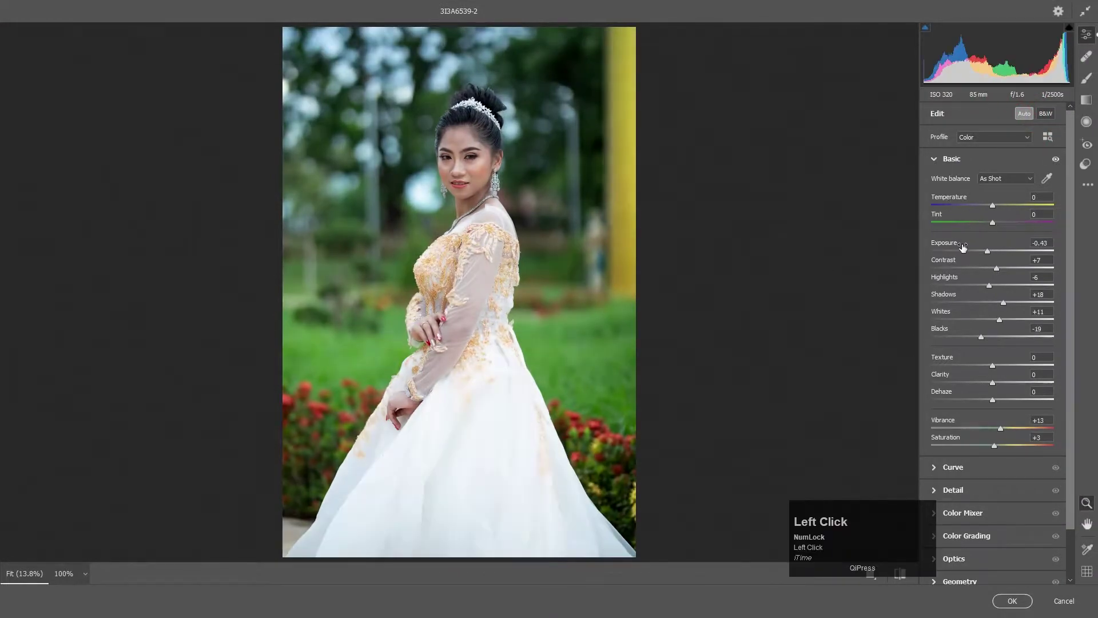
Step: Set highlights -100, shadows +73, vibrance +13 and shift the greens' hue +9
{"action": "left_click_drag", "start_coordinate": [993, 290], "coordinate": [1002, 325]}
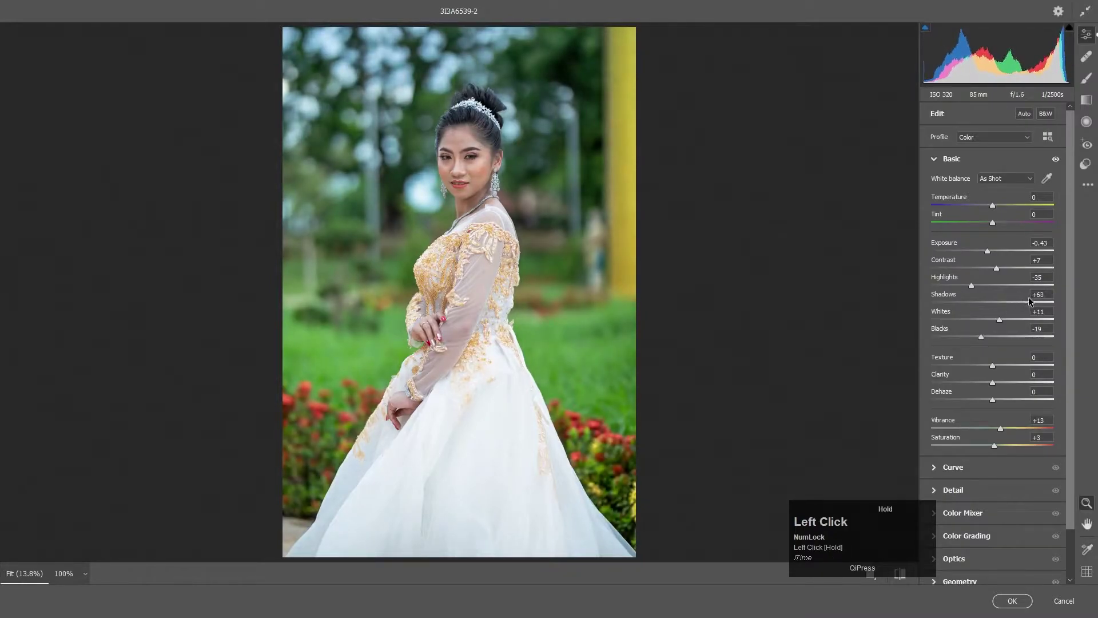
{"action": "left_click_drag", "start_coordinate": [988, 325], "coordinate": [994, 448]}
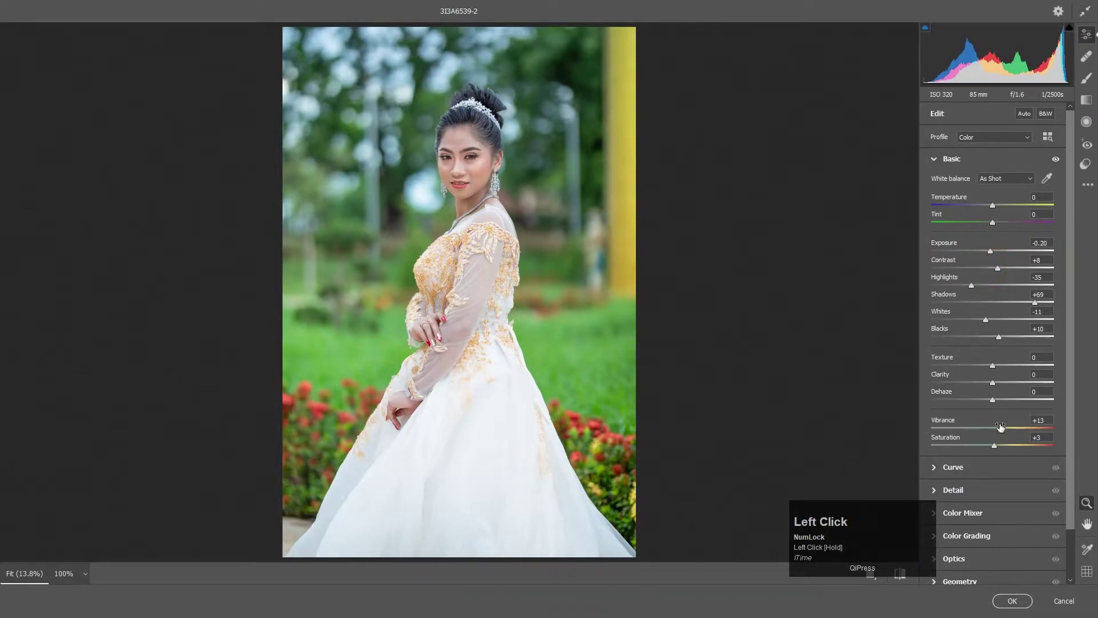
{"action": "left_click_drag", "start_coordinate": [995, 448], "coordinate": [997, 338]}
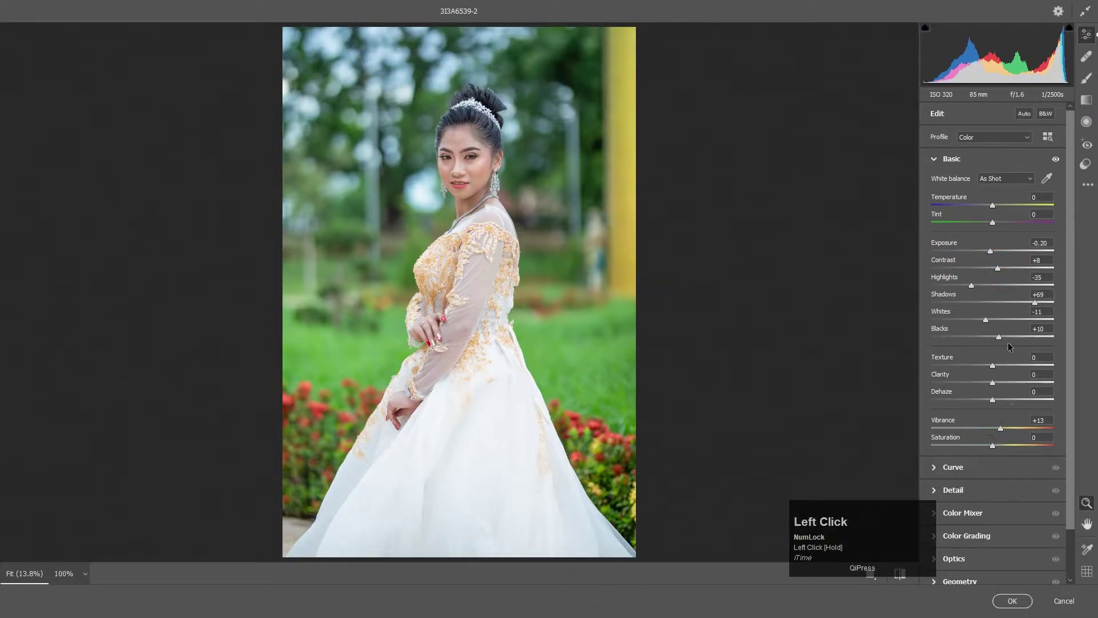
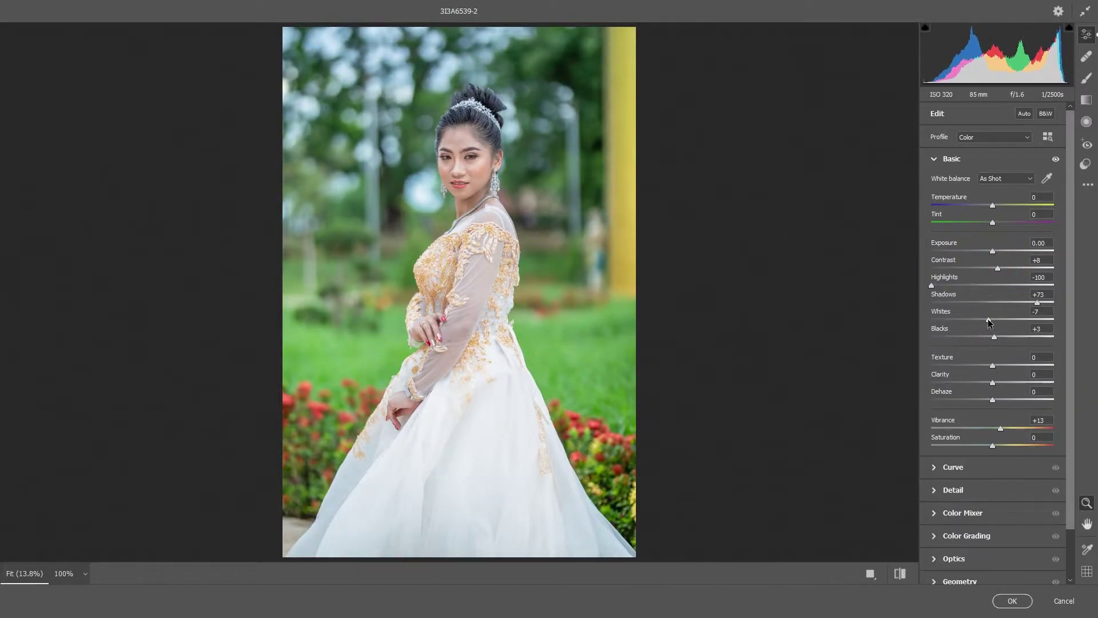
{"action": "left_click_drag", "start_coordinate": [993, 325], "coordinate": [997, 399]}
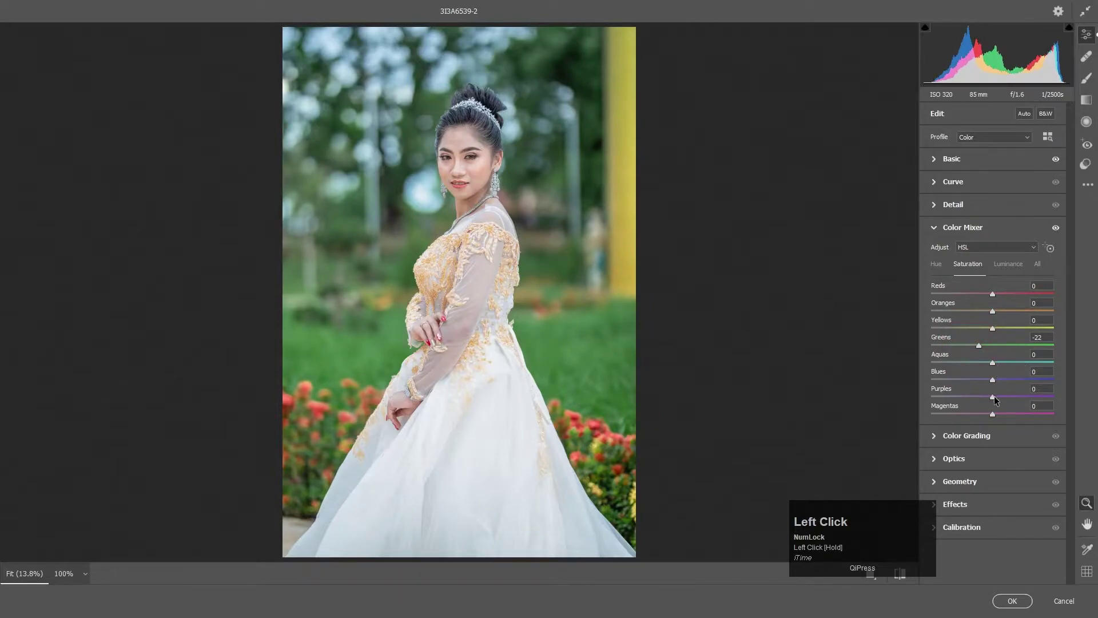
Step: Desaturate greens, purples and magentas in Color Mixer and brighten the orange skin tones
{"action": "left_click_drag", "start_coordinate": [997, 399], "coordinate": [943, 278]}
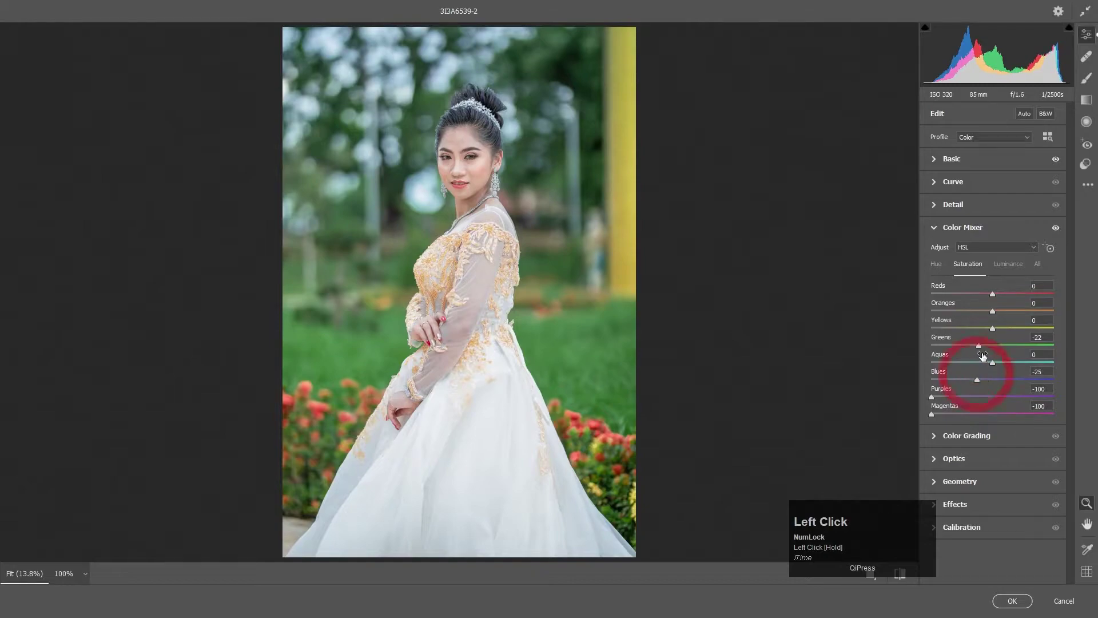
{"action": "left_click_drag", "start_coordinate": [939, 266], "coordinate": [1001, 270]}
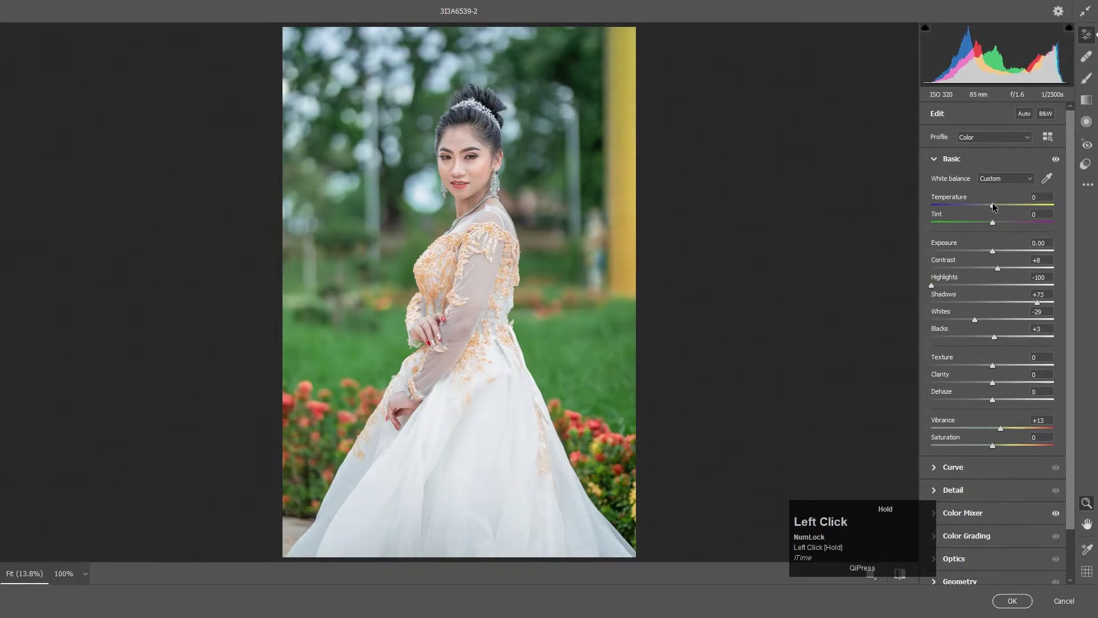
Step: Set contrast +15 and shadows +42 in the Basic panel before applying the filter
{"action": "left_click_drag", "start_coordinate": [1001, 270], "coordinate": [1042, 307]}
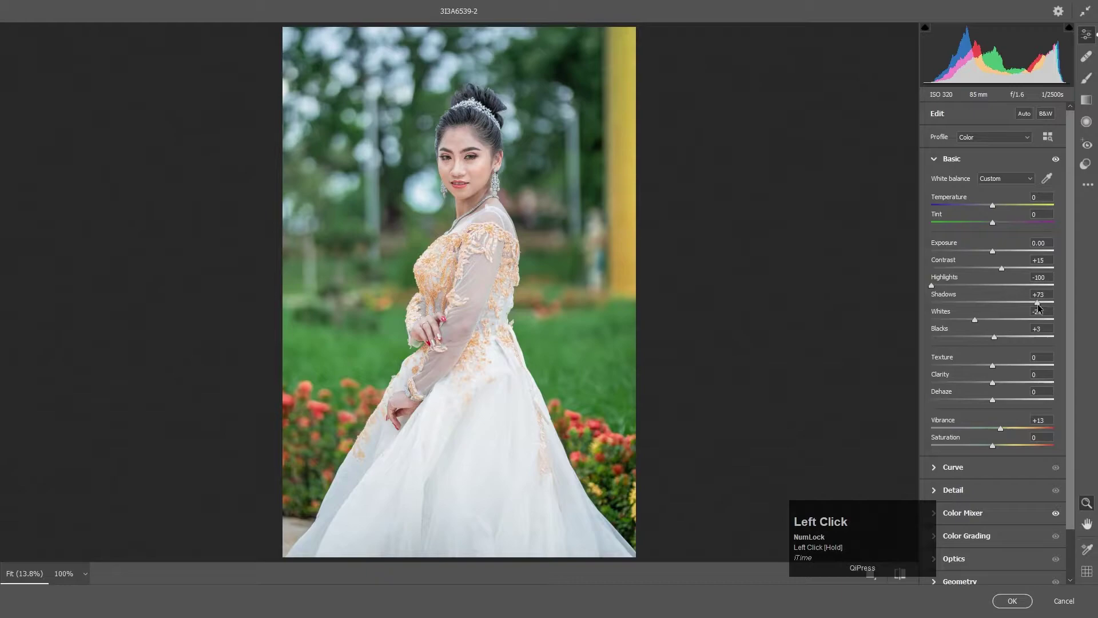
{"action": "left_click_drag", "start_coordinate": [1043, 307], "coordinate": [1009, 606]}
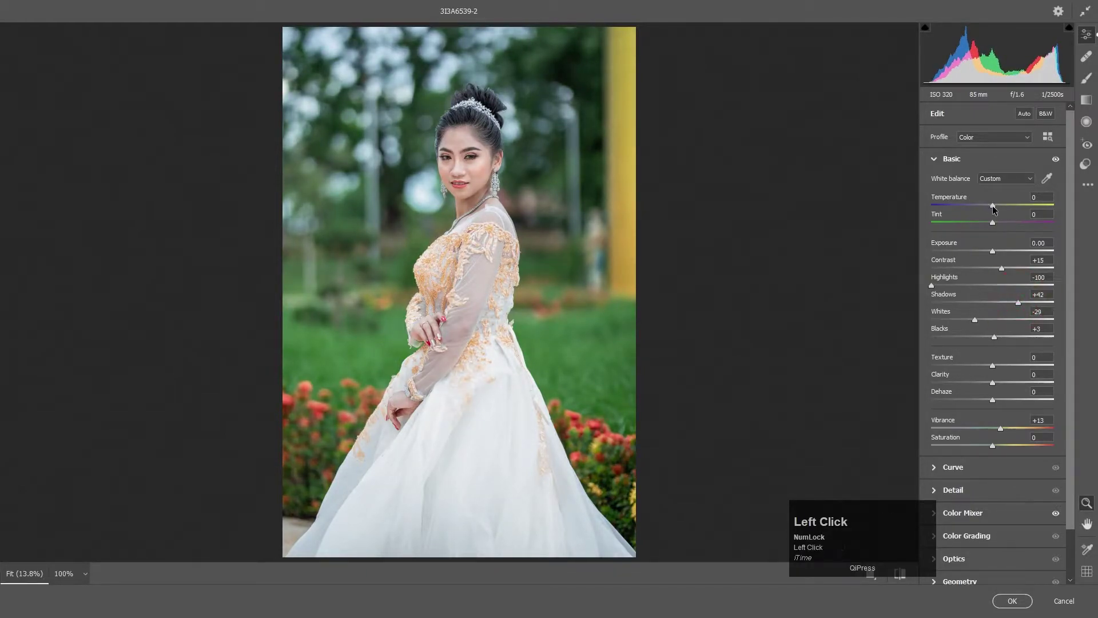
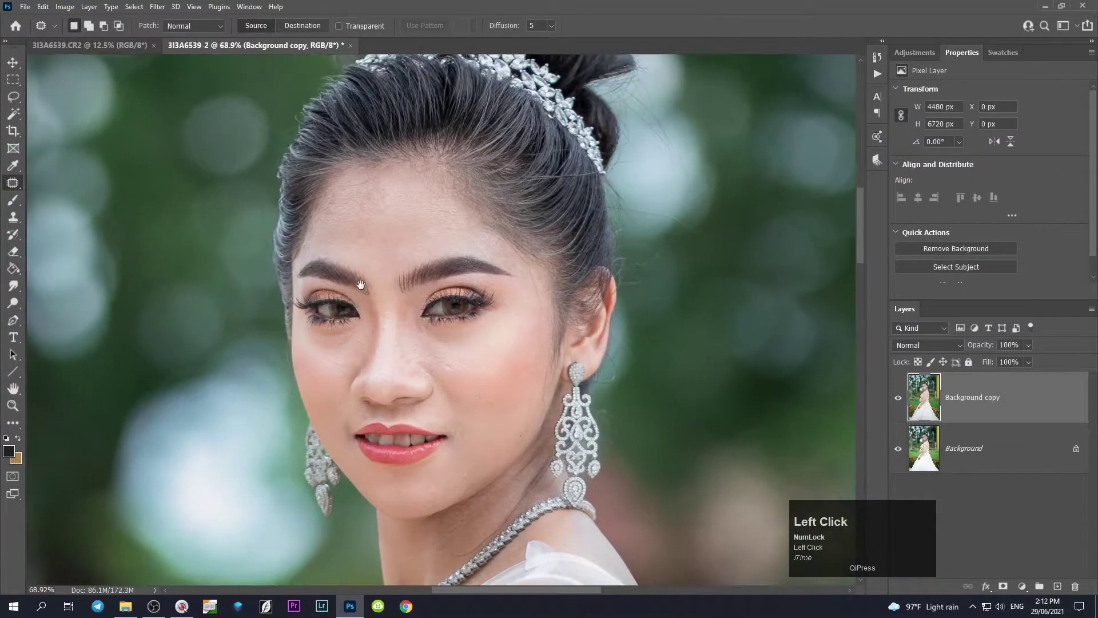
Step: Patch blemishes on the nose bridge, cheek and forehead of the Background copy layer
{"action": "scroll", "scroll_direction": "up", "scroll_amount": 3}
{"action": "left_click_drag", "start_coordinate": [463, 369], "coordinate": [374, 314]}
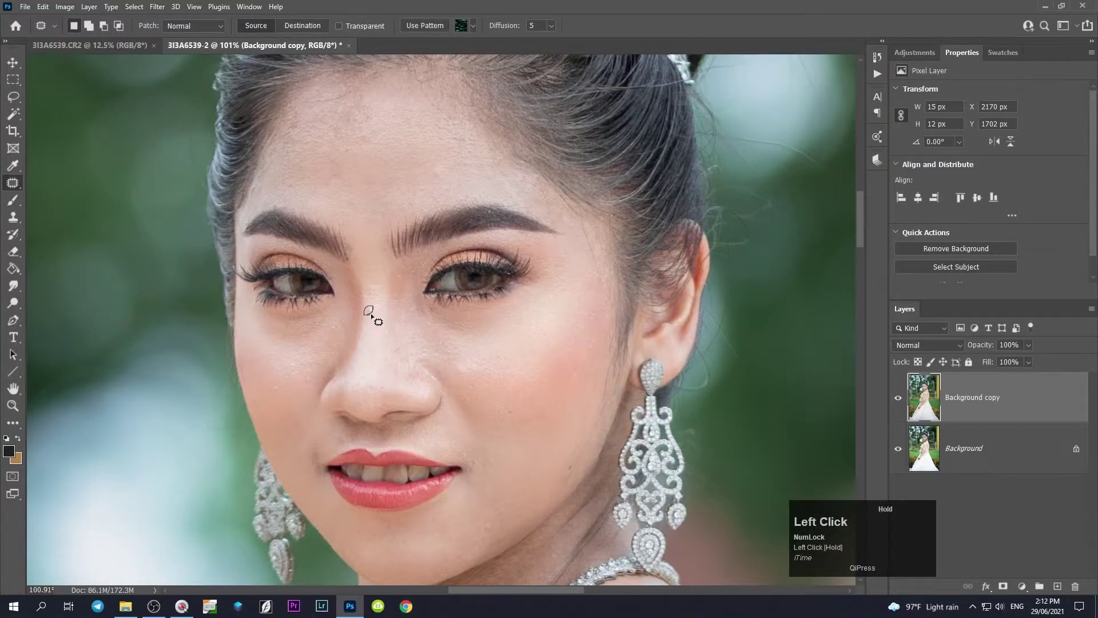
{"action": "left_click_drag", "start_coordinate": [531, 428], "coordinate": [549, 422]}
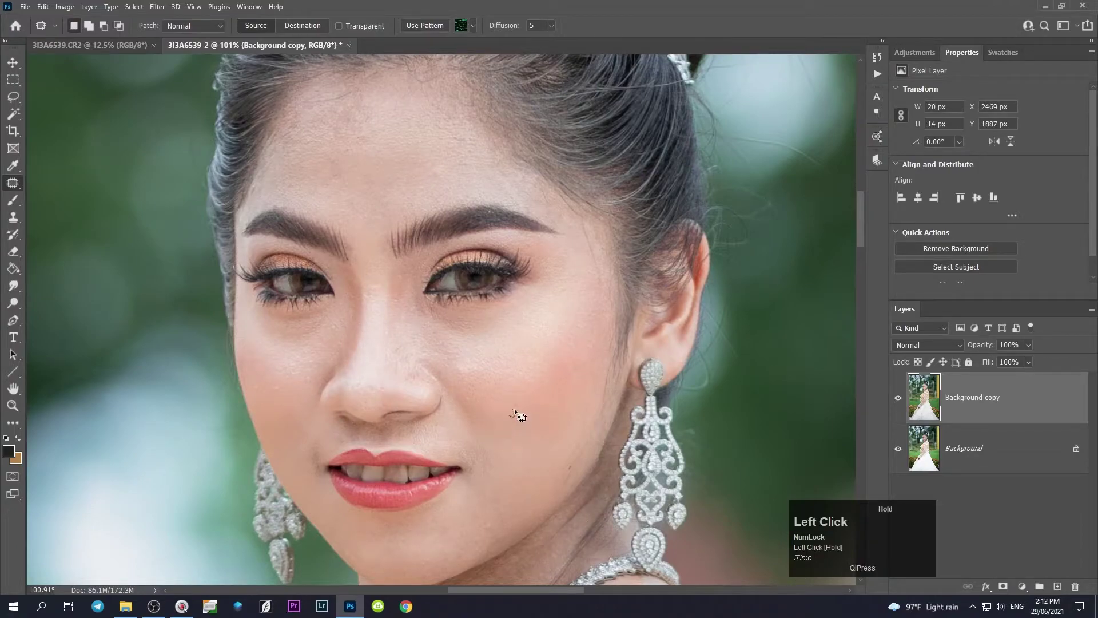
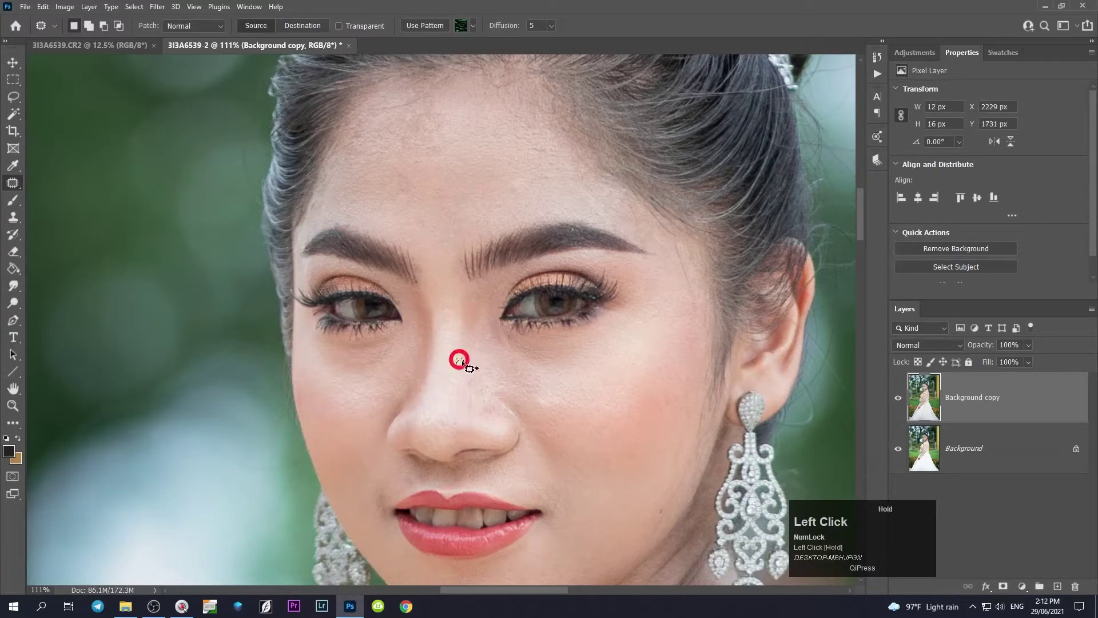
{"action": "key", "text": "space"}
{"action": "left_click", "coordinate": [450, 334]}
{"action": "key", "text": "space"}
{"action": "left_click_drag", "start_coordinate": [502, 337], "coordinate": [409, 304]}
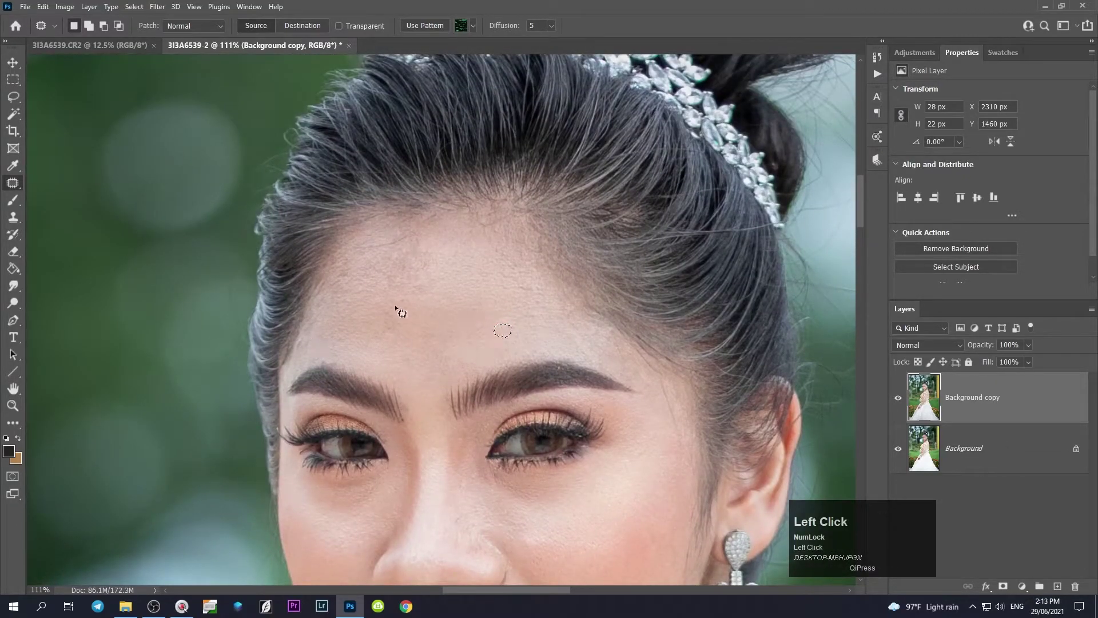
{"action": "key", "text": "space"}
{"action": "left_click", "coordinate": [518, 330]}
{"action": "key", "text": "space"}
{"action": "left_click", "coordinate": [538, 389]}
Step: Patch the blemishes at the top of the nose and on the cheek beside it, deselecting after each
{"action": "left_click_drag", "start_coordinate": [472, 314], "coordinate": [479, 285]}
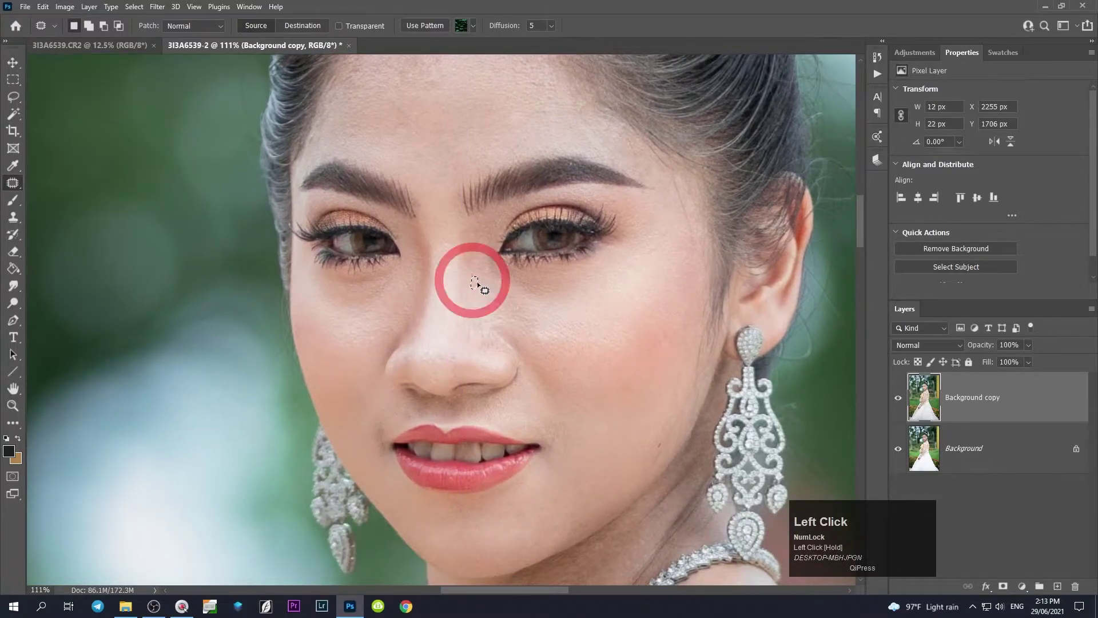
{"action": "key", "text": "ctrl+d"}
{"action": "scroll", "scroll_direction": "down", "scroll_amount": 3}
{"action": "scroll", "scroll_direction": "up", "scroll_amount": 3}
{"action": "left_click_drag", "start_coordinate": [496, 270], "coordinate": [593, 370]}
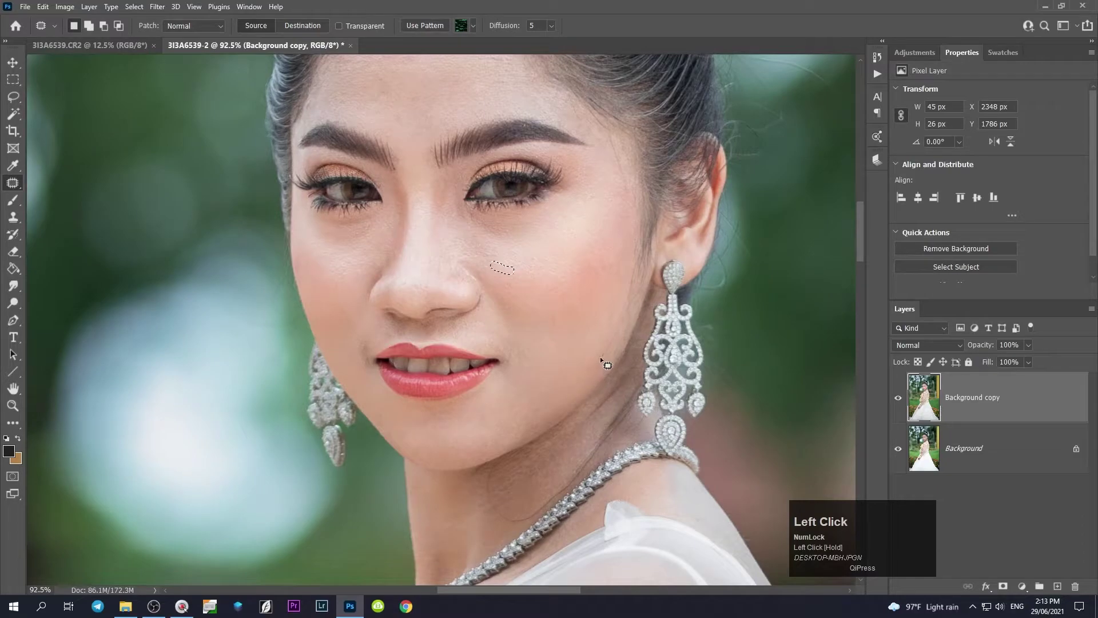
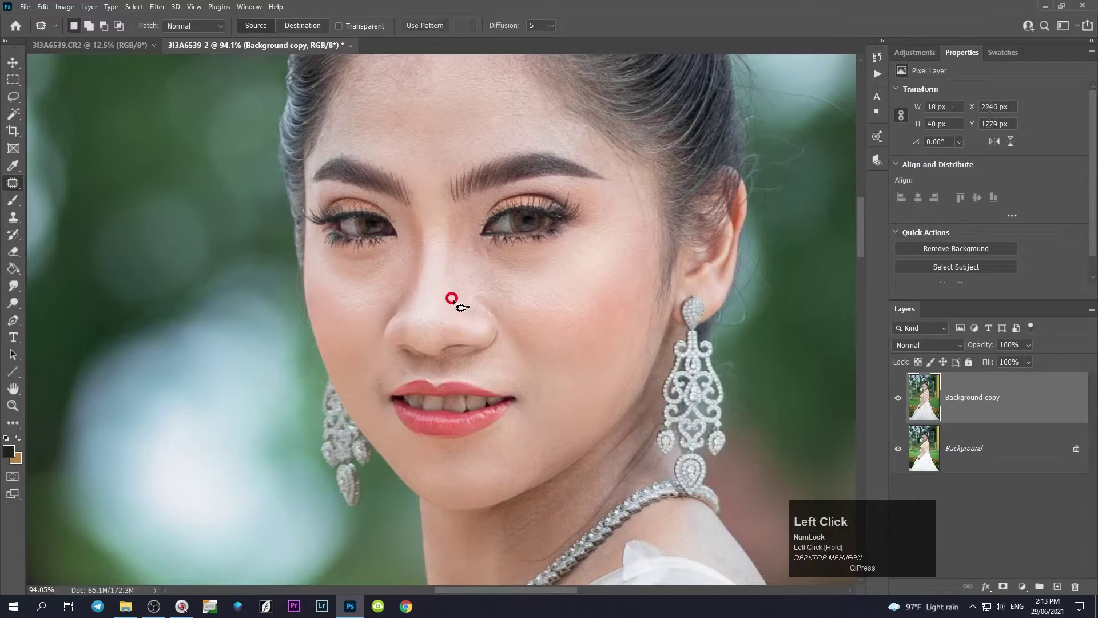
{"action": "key", "text": "ctrl+d"}
{"action": "scroll", "scroll_direction": "down", "scroll_amount": 3}
{"action": "scroll", "scroll_direction": "up", "scroll_amount": 3}
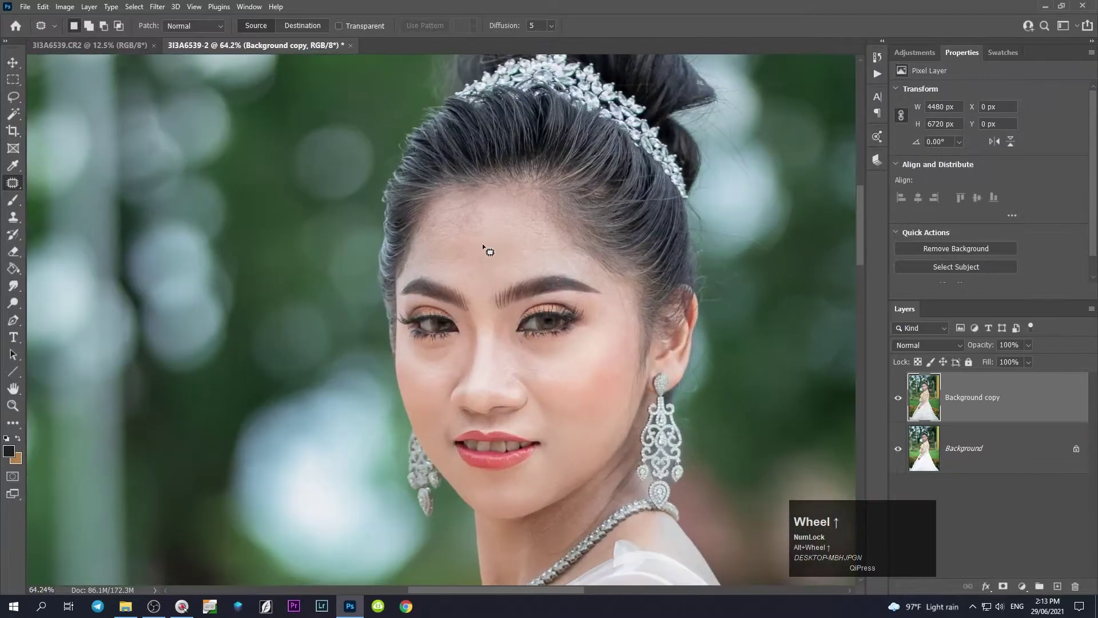
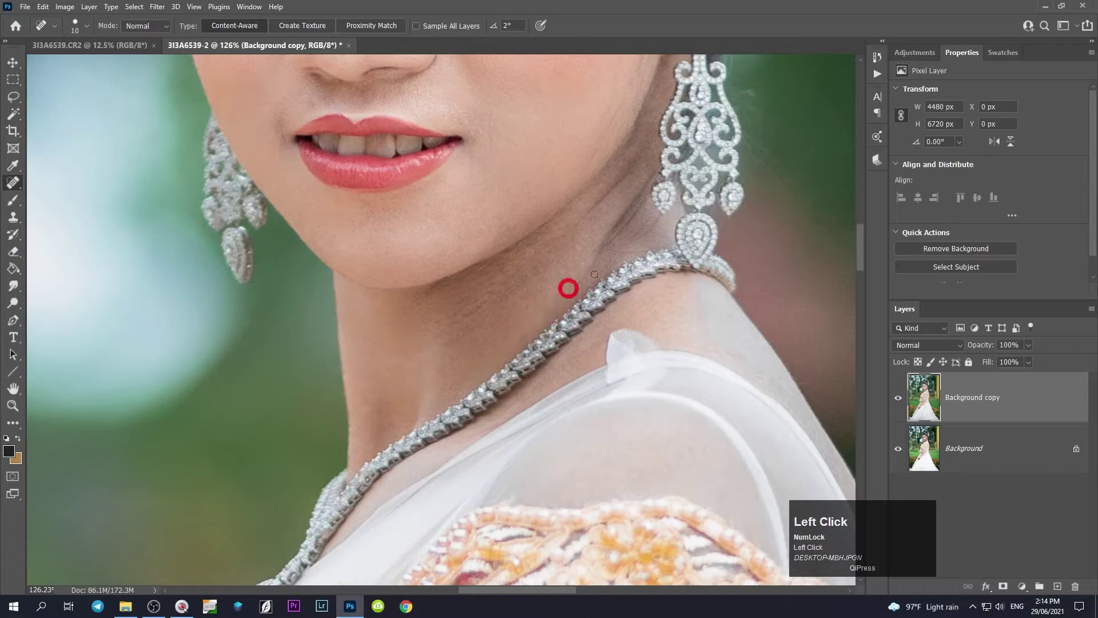
Step: Sample a small area beside the neck to heal the crease next to the necklace
{"action": "scroll", "scroll_direction": "down", "scroll_amount": 3}
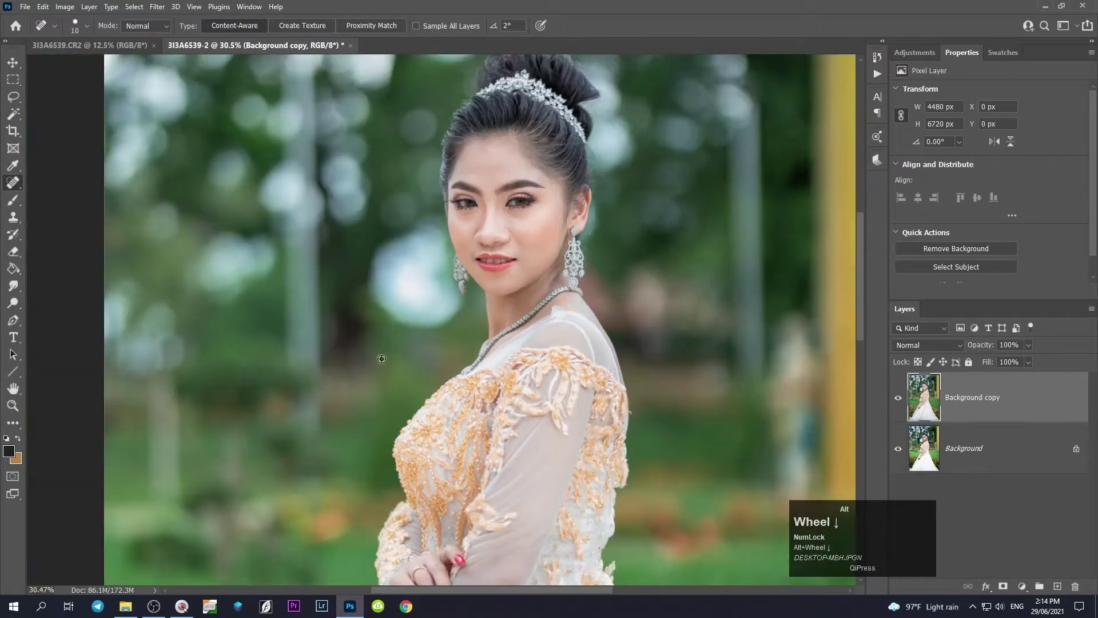
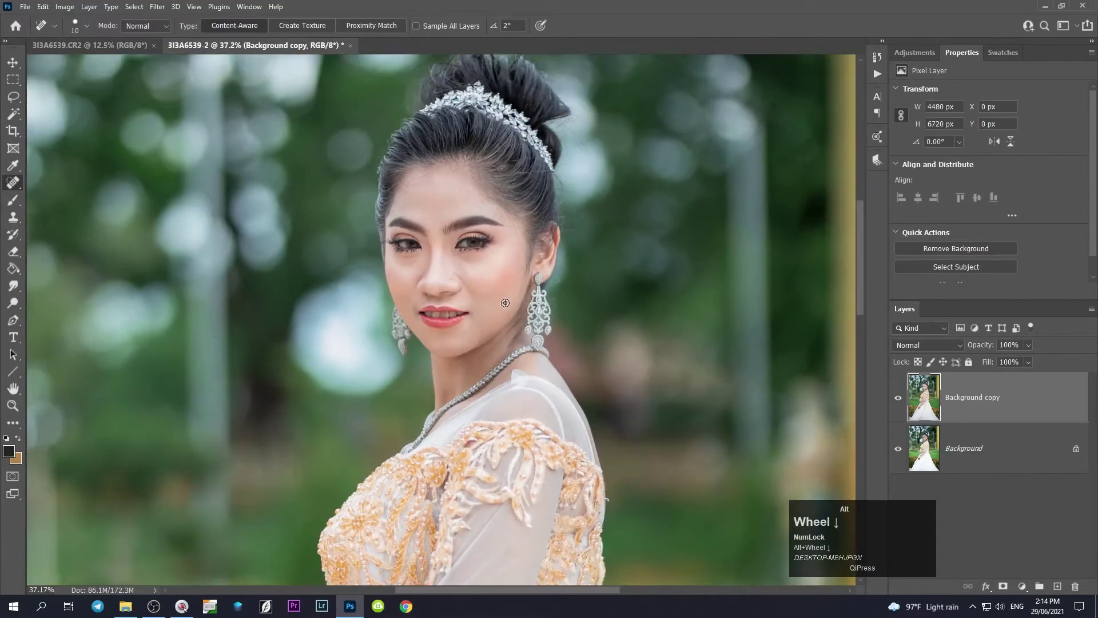
{"action": "scroll", "scroll_direction": "up", "scroll_amount": 3}
{"action": "scroll", "scroll_direction": "down", "scroll_amount": 3}
{"action": "left_click", "coordinate": [12, 116]}
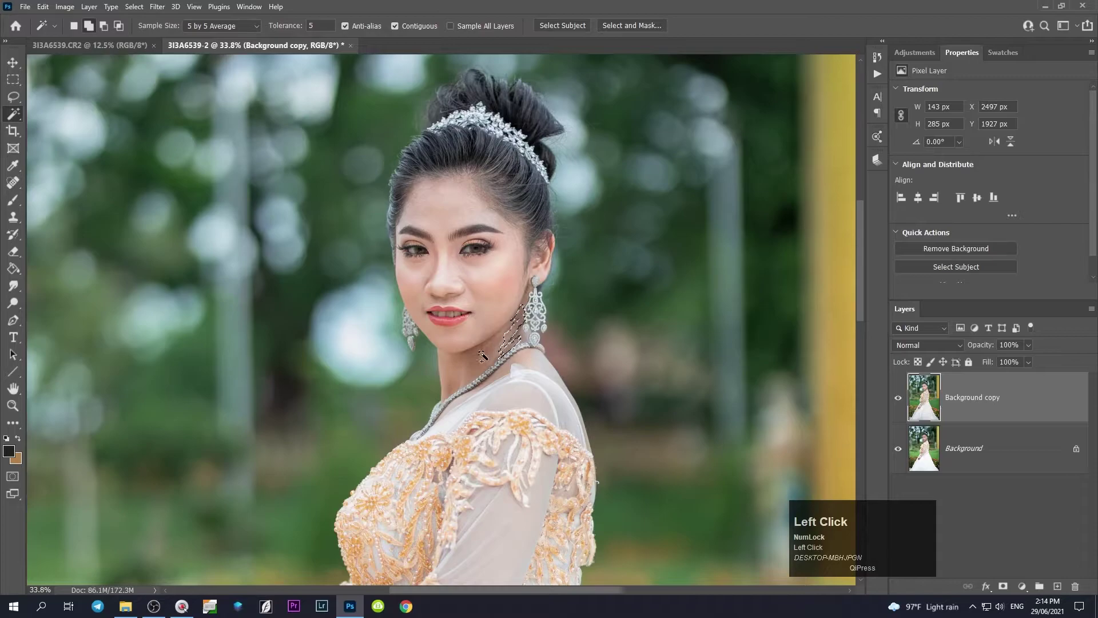
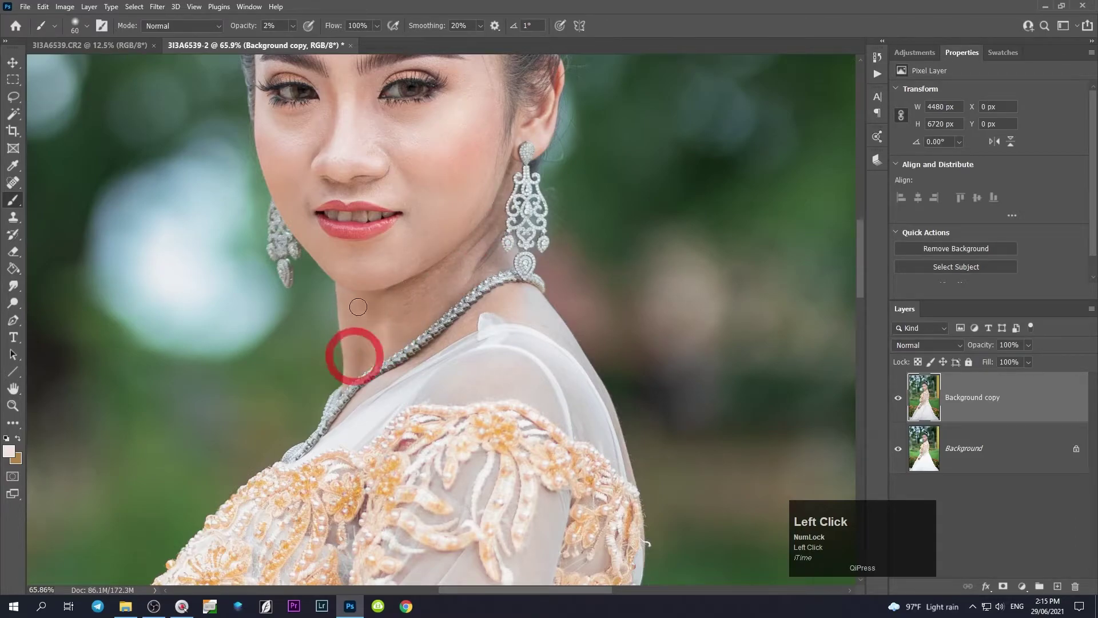
Step: Patch the small marks on the sheer sleeve and deselect the patched areas
{"action": "key", "text": "space"}
{"action": "left_click", "coordinate": [391, 318]}
{"action": "key", "text": "space"}
{"action": "scroll", "scroll_direction": "down", "scroll_amount": 3}
{"action": "scroll", "scroll_direction": "up", "scroll_amount": 3}
{"action": "scroll", "scroll_direction": "down", "scroll_amount": 3}
{"action": "scroll", "scroll_direction": "up", "scroll_amount": 3}
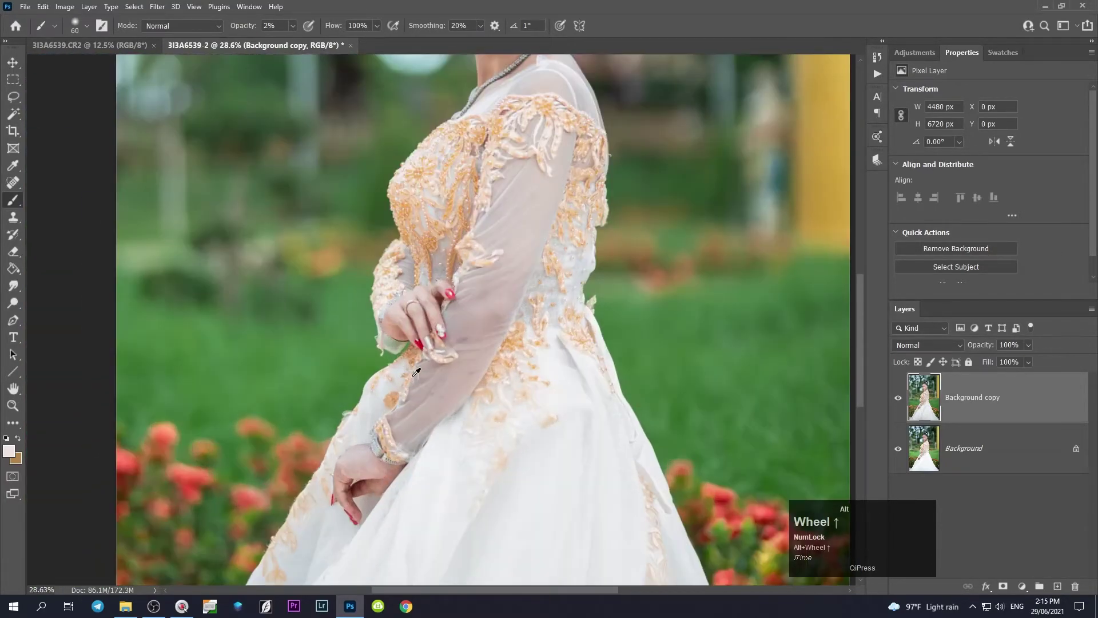
{"action": "scroll", "scroll_direction": "up", "scroll_amount": 3}
{"action": "scroll", "scroll_direction": "down", "scroll_amount": 3}
{"action": "scroll", "scroll_direction": "up", "scroll_amount": 3}
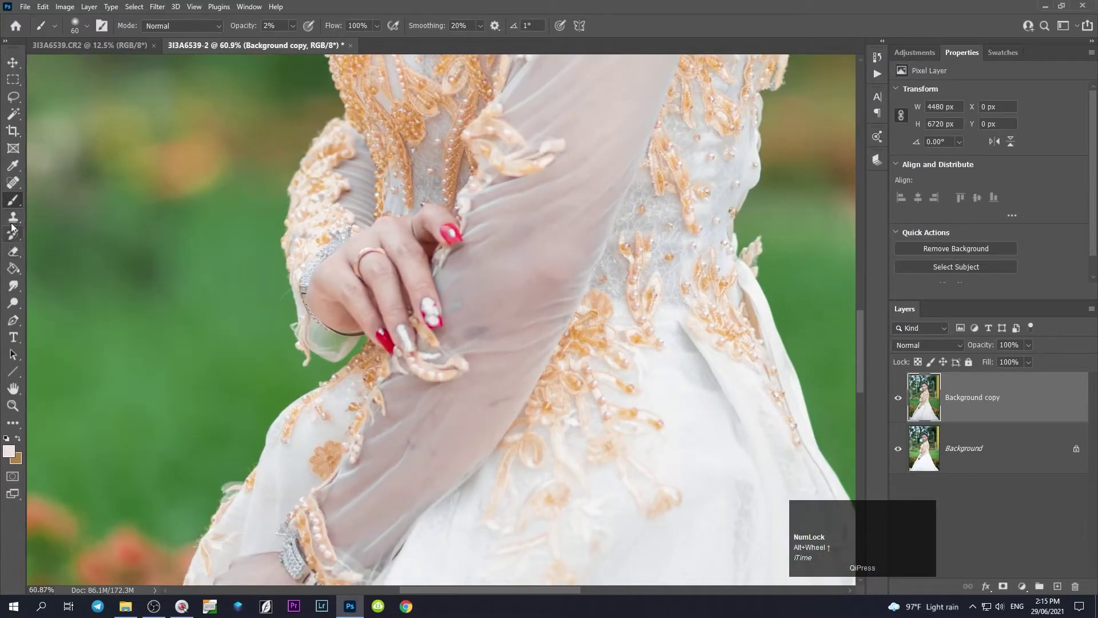
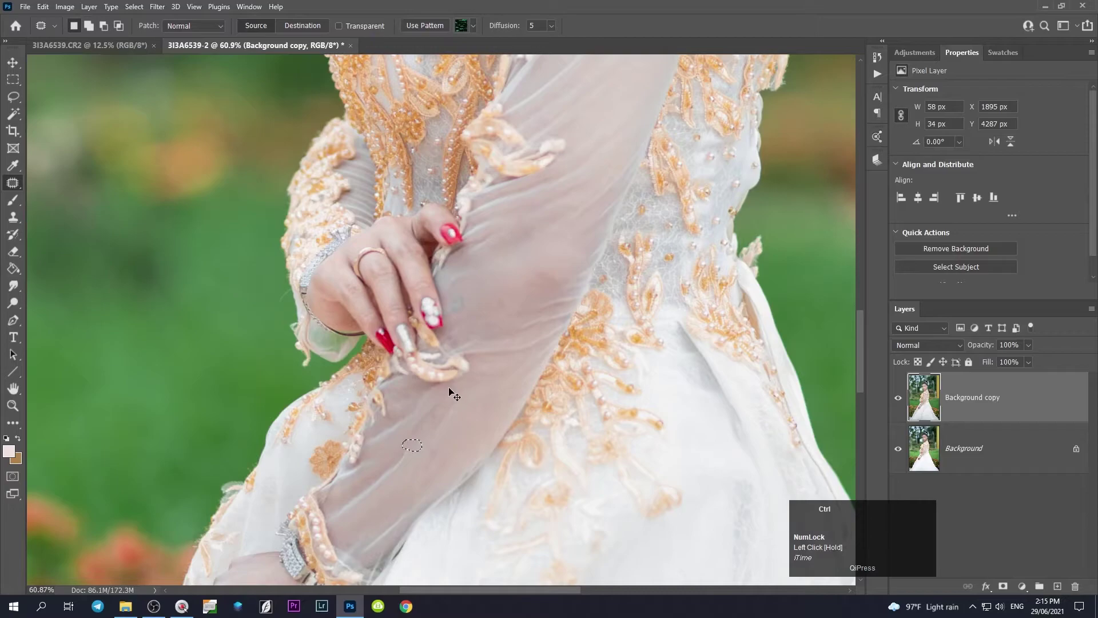
{"action": "key", "text": "ctrl+d"}
{"action": "left_click", "coordinate": [461, 297]}
{"action": "key", "text": "ctrl+d"}
Step: Duplicate the retouched layer with Ctrl+J to create the frequency-separation copies
{"action": "scroll", "scroll_direction": "down", "scroll_amount": 3}
{"action": "scroll", "scroll_direction": "up", "scroll_amount": 3}
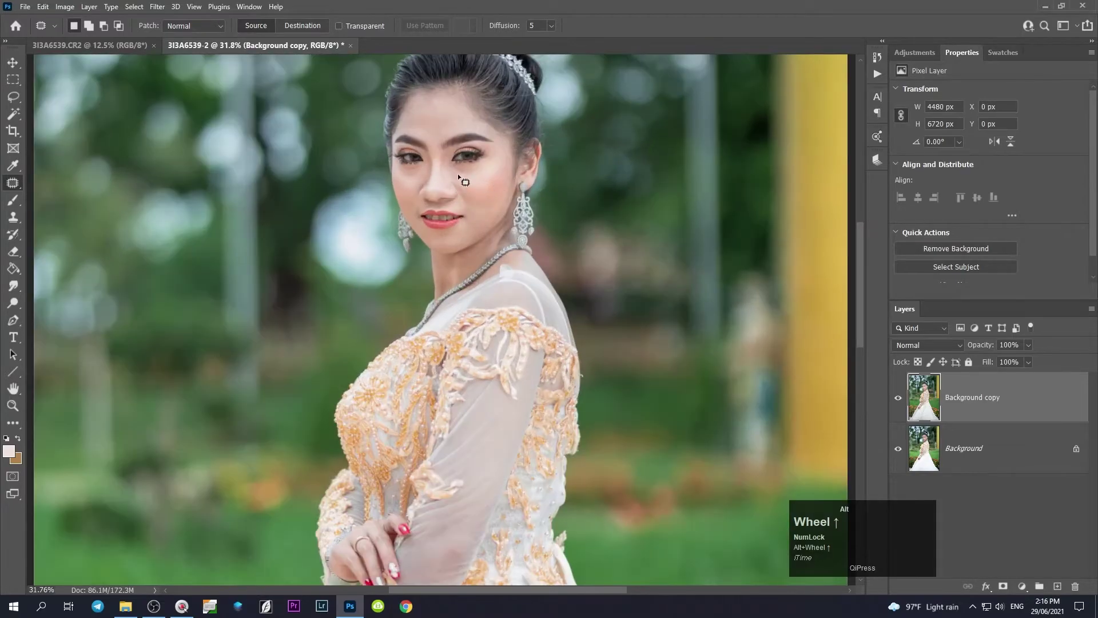
{"action": "scroll", "scroll_direction": "down", "scroll_amount": 3}
{"action": "scroll", "scroll_direction": "up", "scroll_amount": 3}
{"action": "scroll", "scroll_direction": "down", "scroll_amount": 3}
{"action": "scroll", "scroll_direction": "up", "scroll_amount": 3}
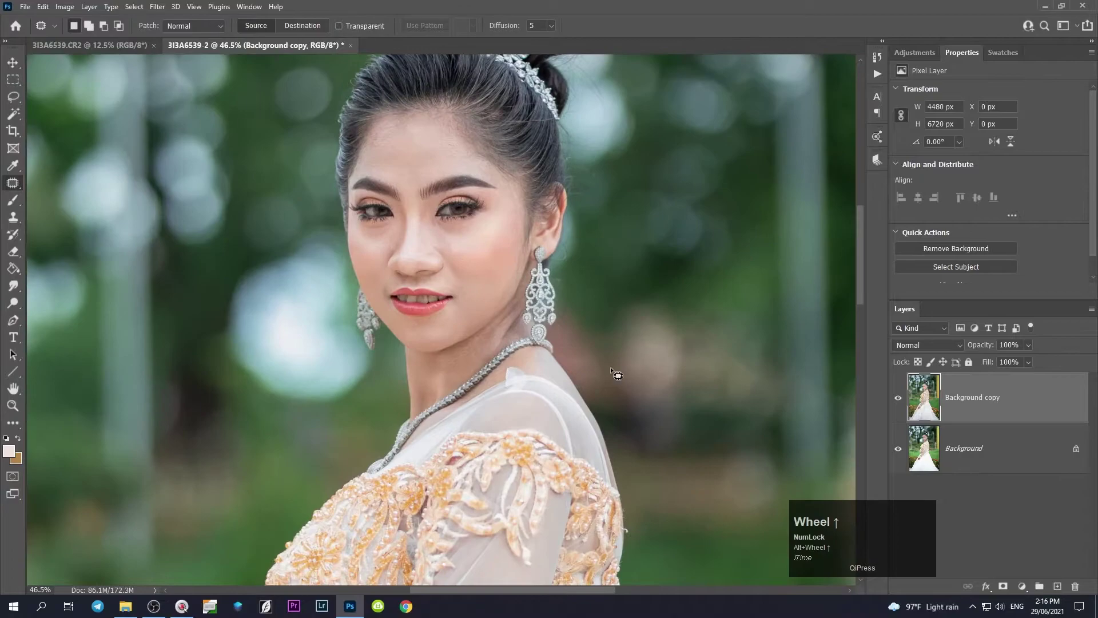
{"action": "key", "text": "ctrl+j"}
Step: Blur Background copy 2 and subtract it onto Background copy 3 to make the grey texture layer
{"action": "left_click", "coordinate": [987, 456]}
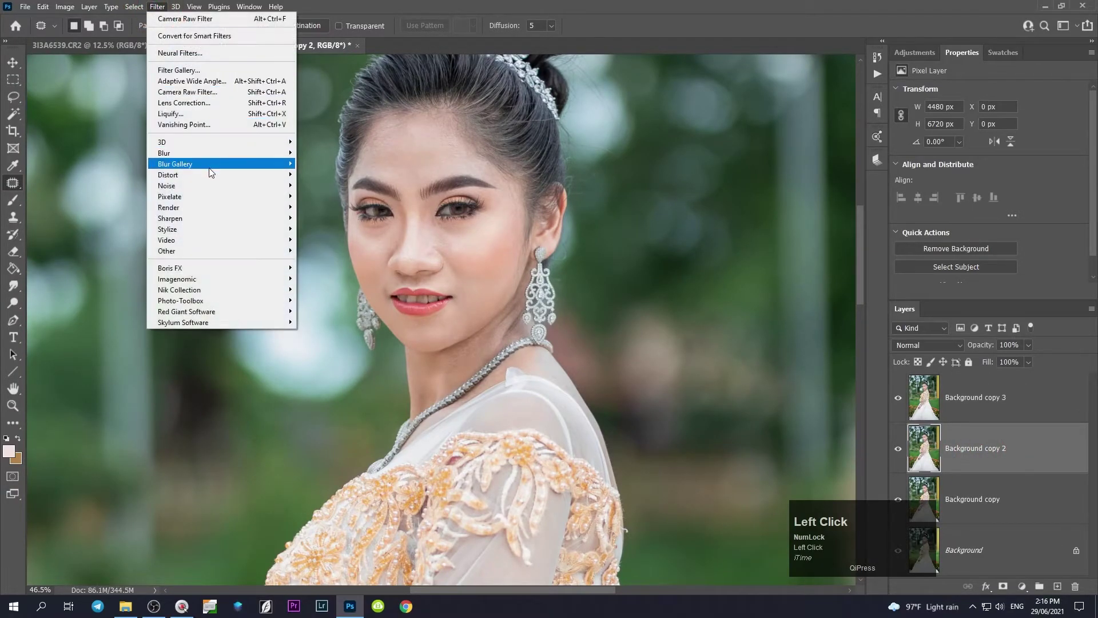
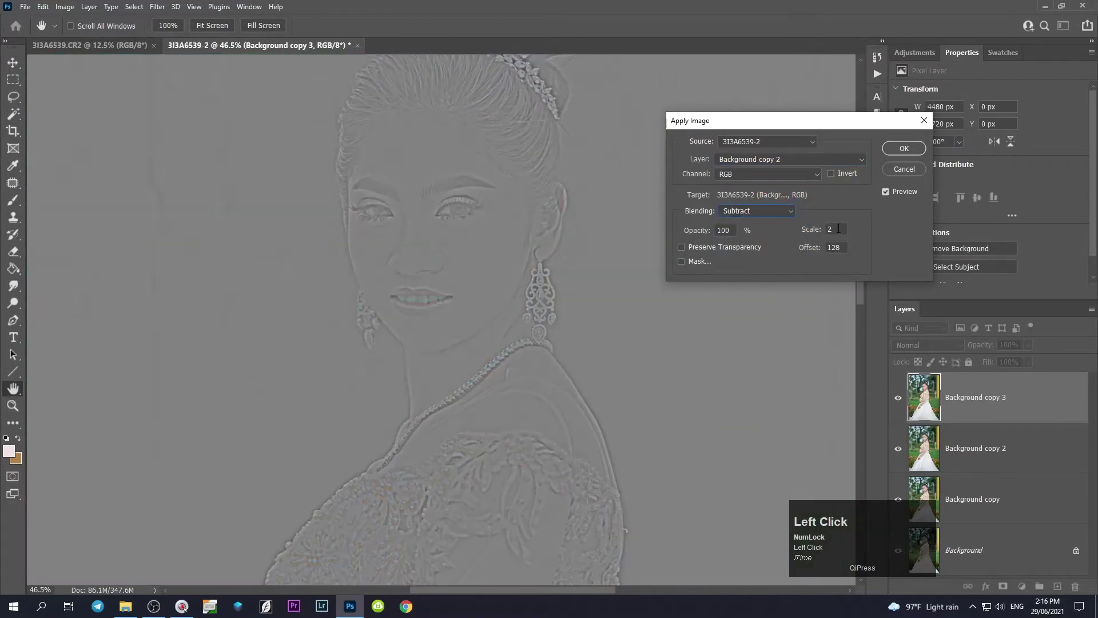
{"action": "left_click", "coordinate": [912, 151]}
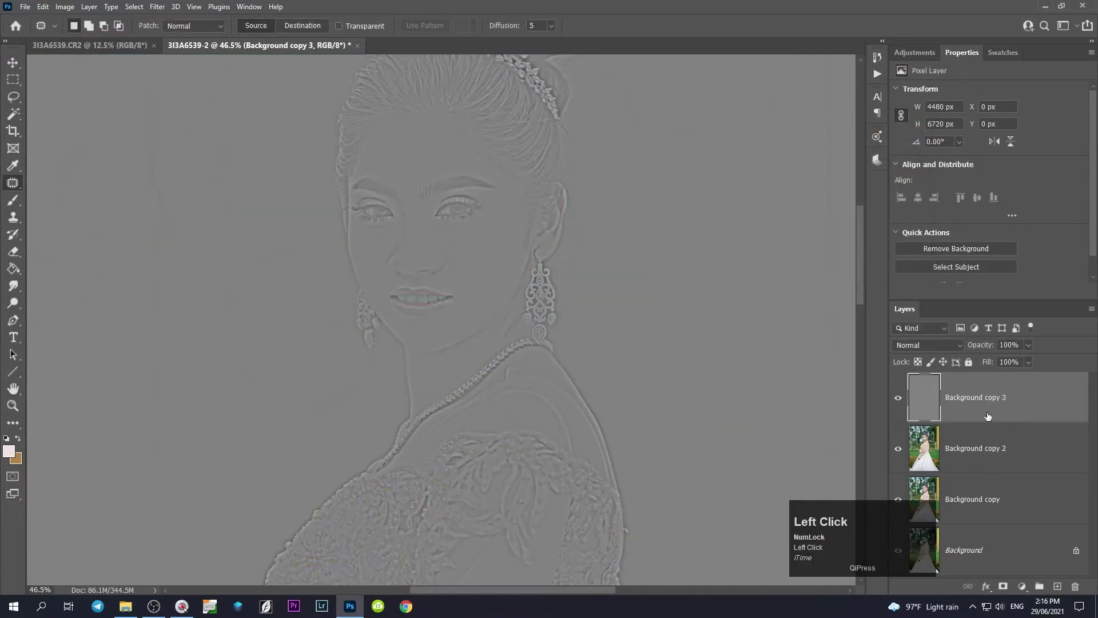
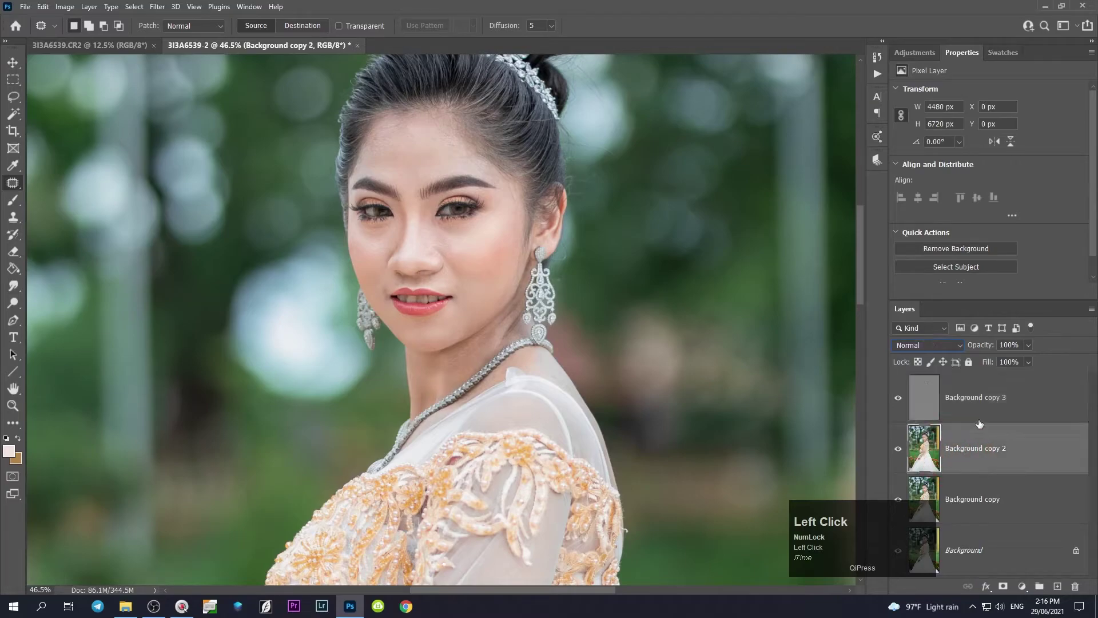
Step: Select both frequency layers and group them as Group 1
{"action": "left_click", "coordinate": [996, 437]}
{"action": "key", "text": "ctrl+g"}
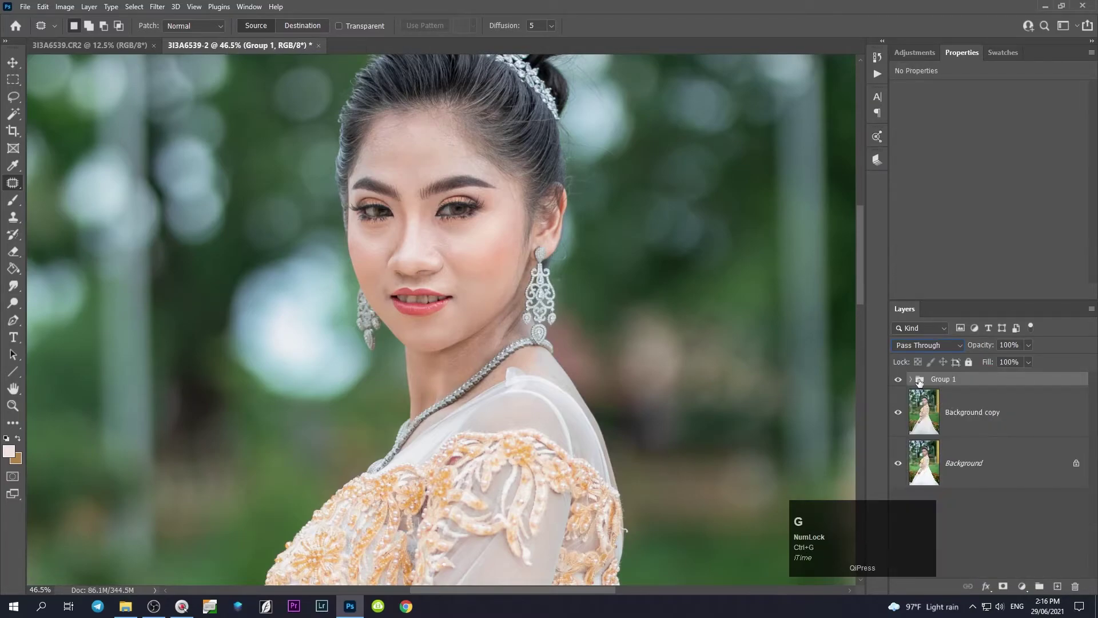
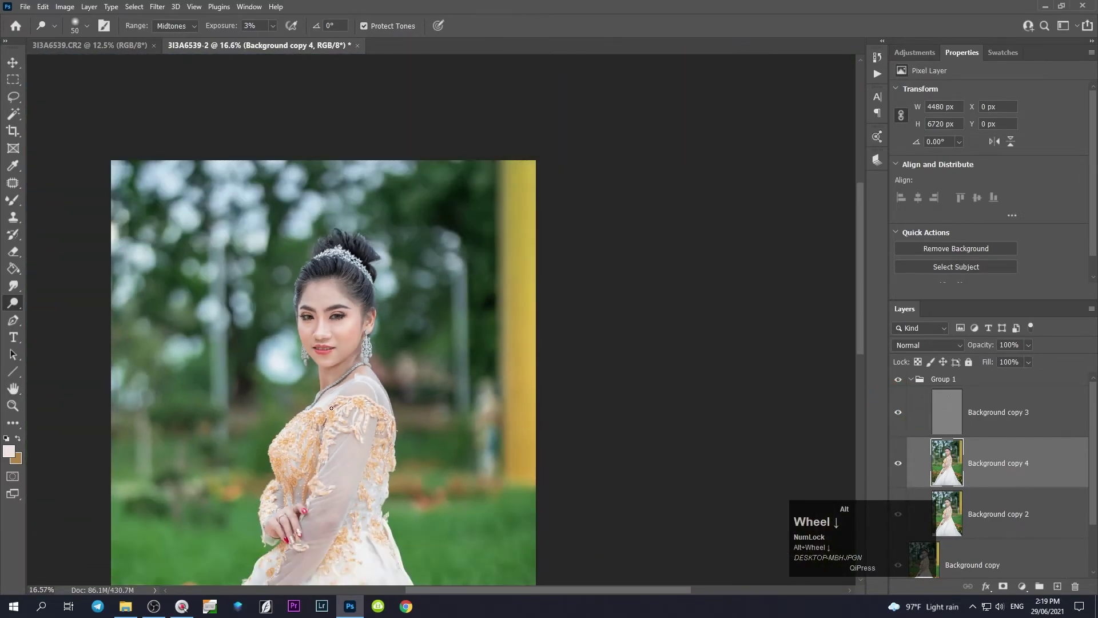
Step: Stamp visible layers into Layer 1 and shrink the Liquify warp brush for reshaping the gown
{"action": "scroll", "scroll_direction": "up", "scroll_amount": 3}
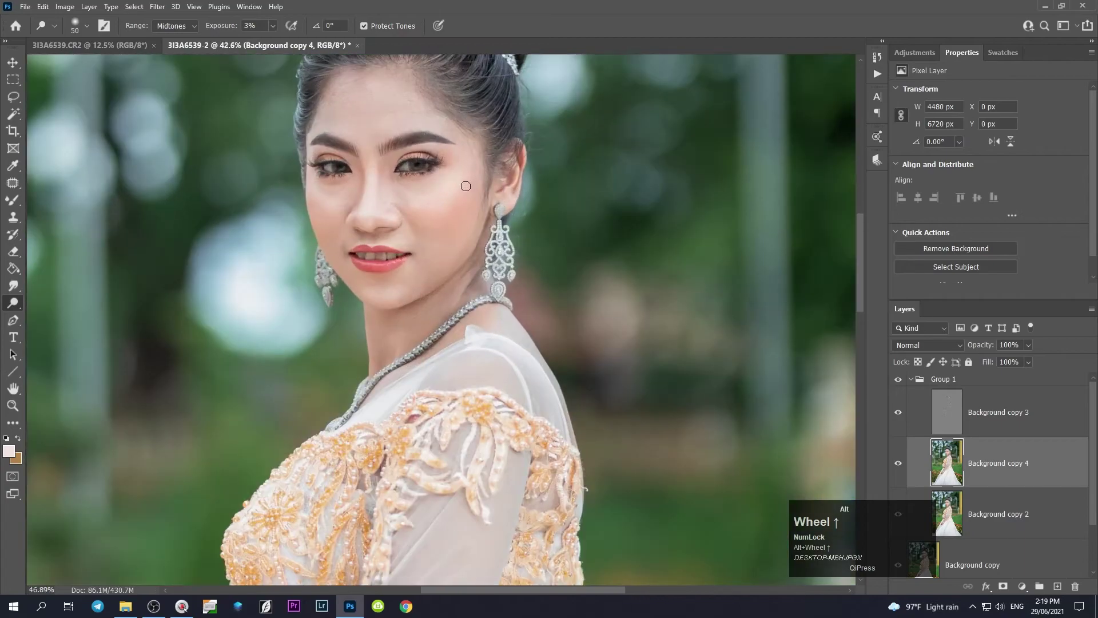
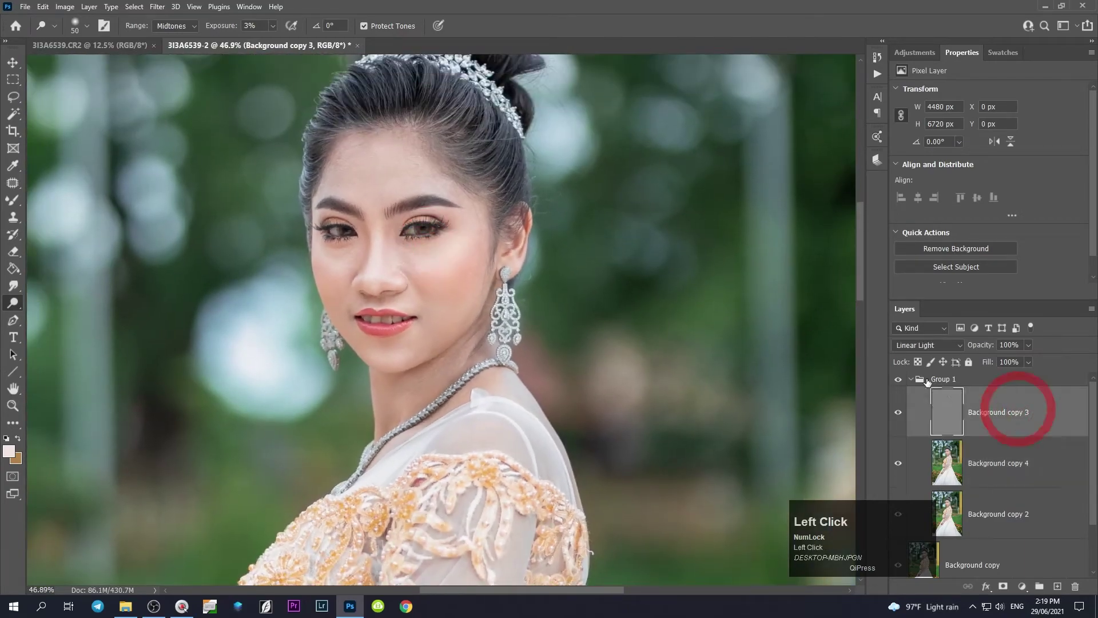
{"action": "key", "text": "ctrl+shift+alt+e"}
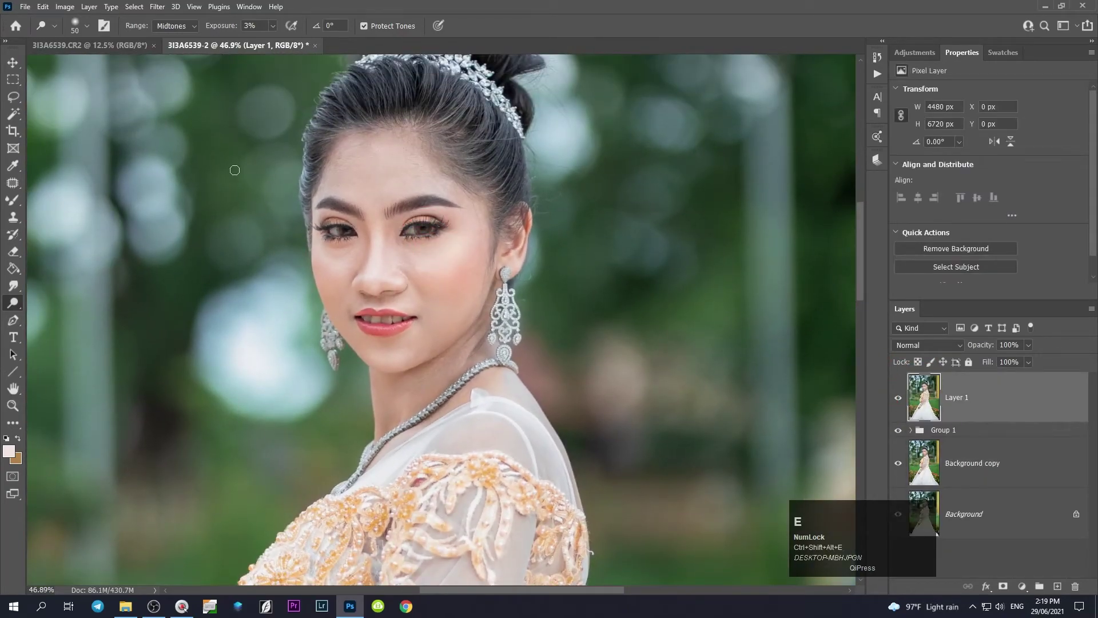
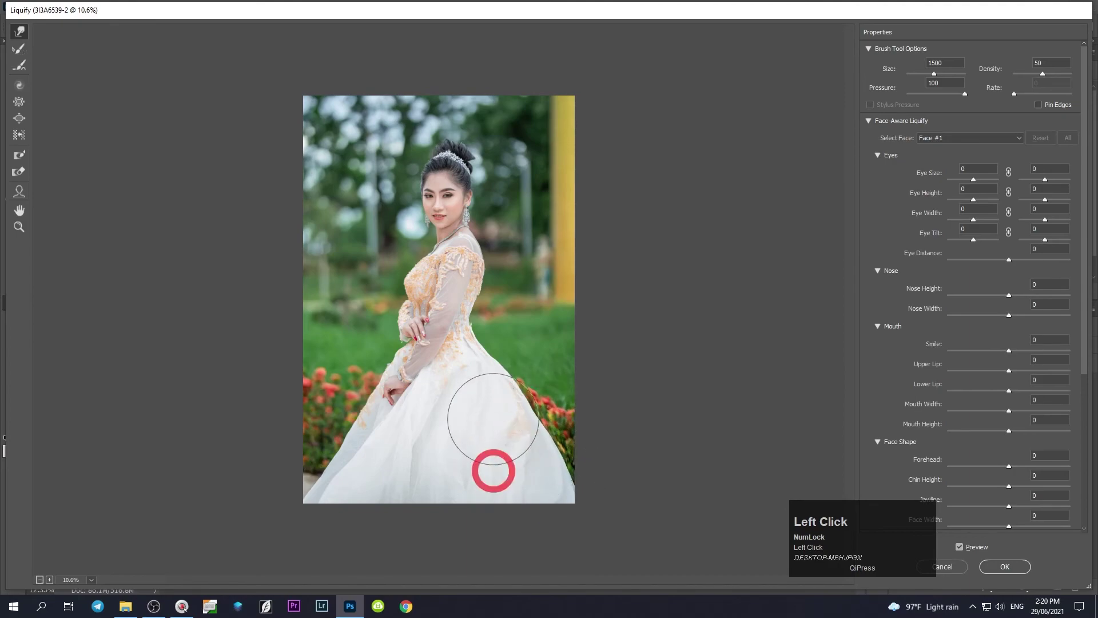
{"action": "key", "text": "["}
{"action": "key", "text": "["}
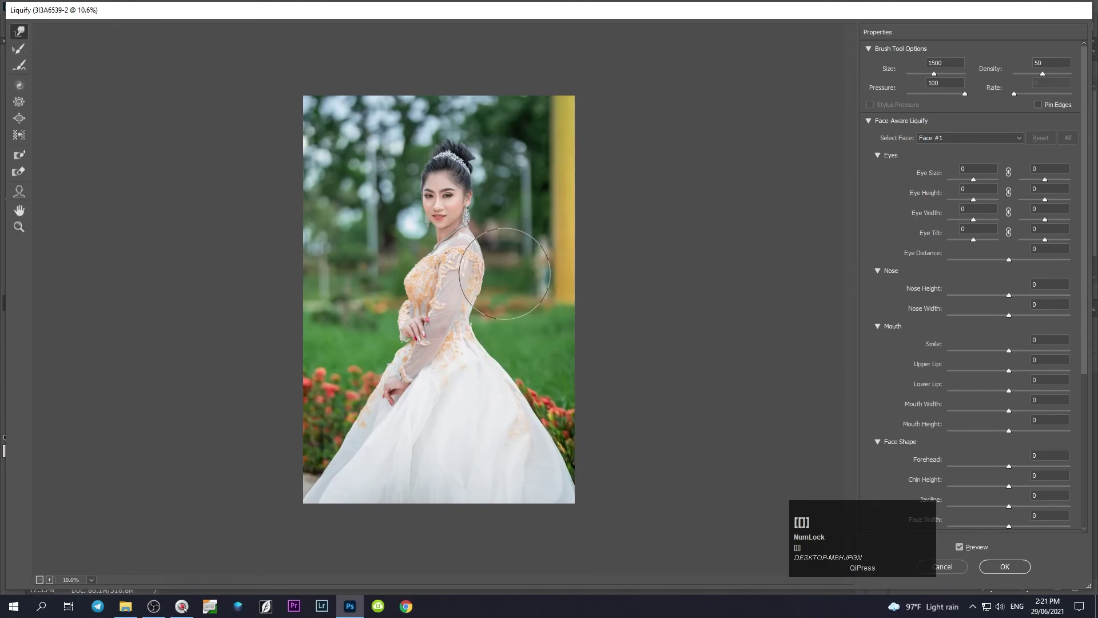